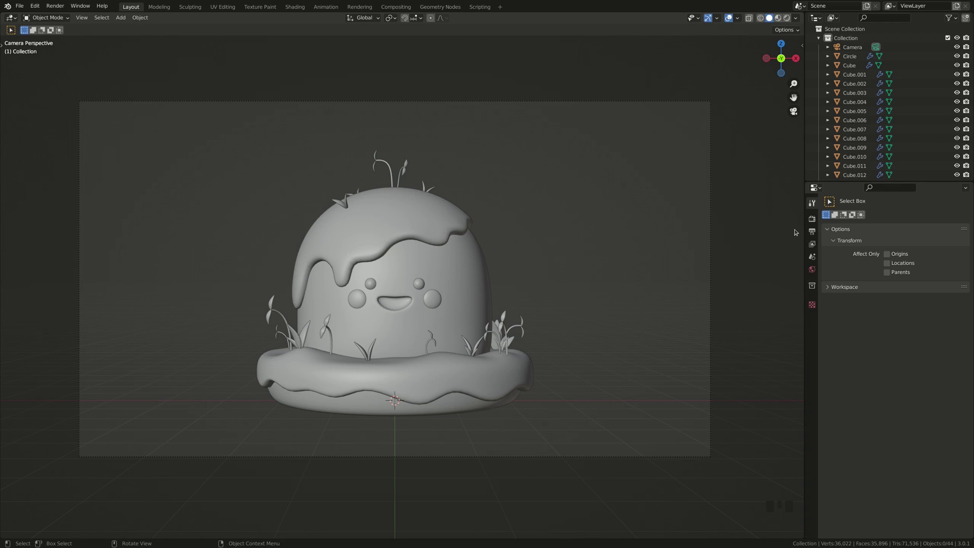
Step: Set the render engine to Cycles with GPU Compute as the device
click(813, 219)
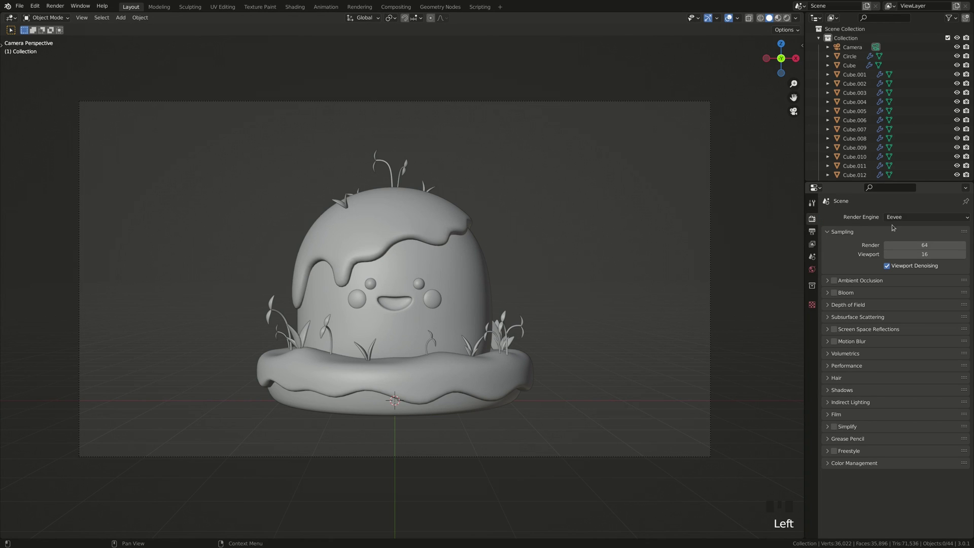
drag(920, 219, 913, 248)
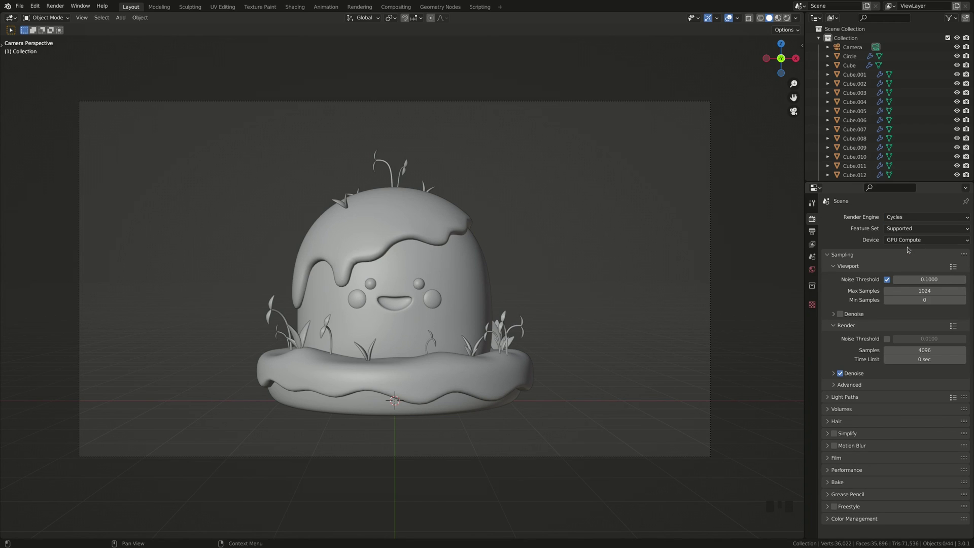
Step: Preview in Rendered shading and assign the paul_lobe_haus_4k HDRI as the world environment texture
click(789, 17)
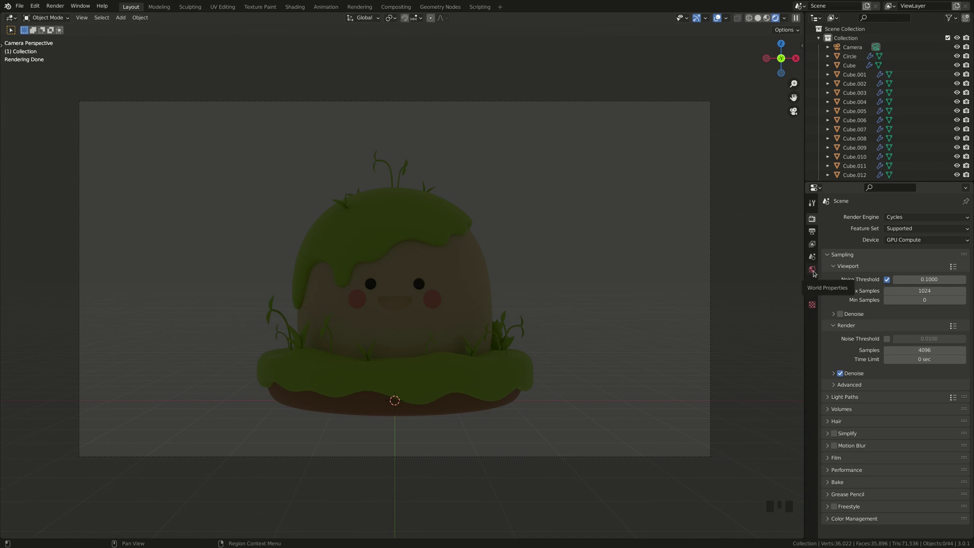
click(817, 272)
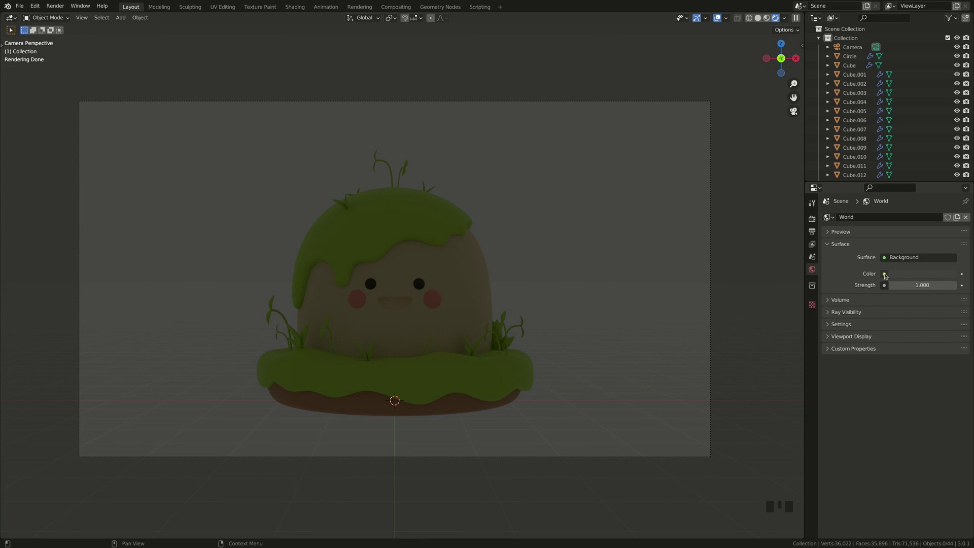
drag(887, 272, 726, 312)
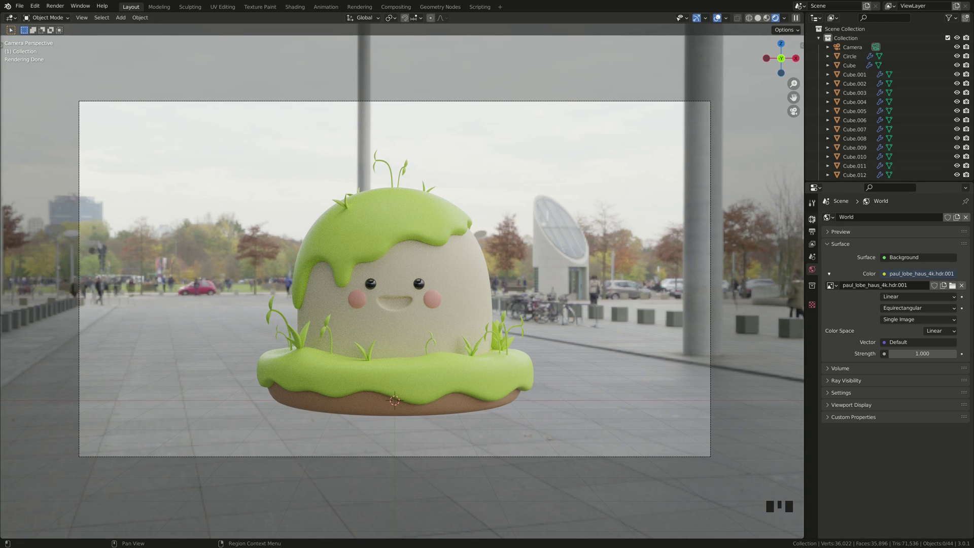
Step: Return to Render Properties to enable a transparent film background for the sun-lit scene
click(815, 219)
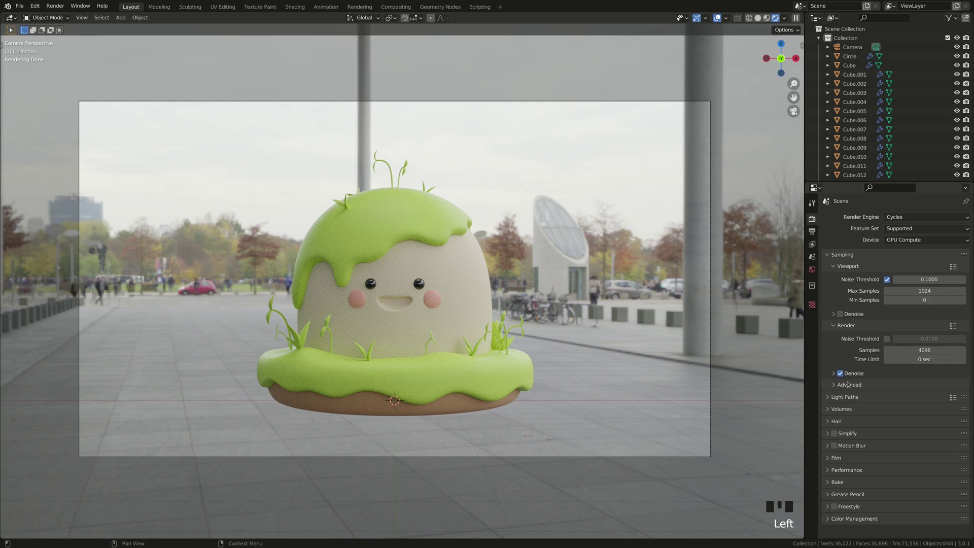
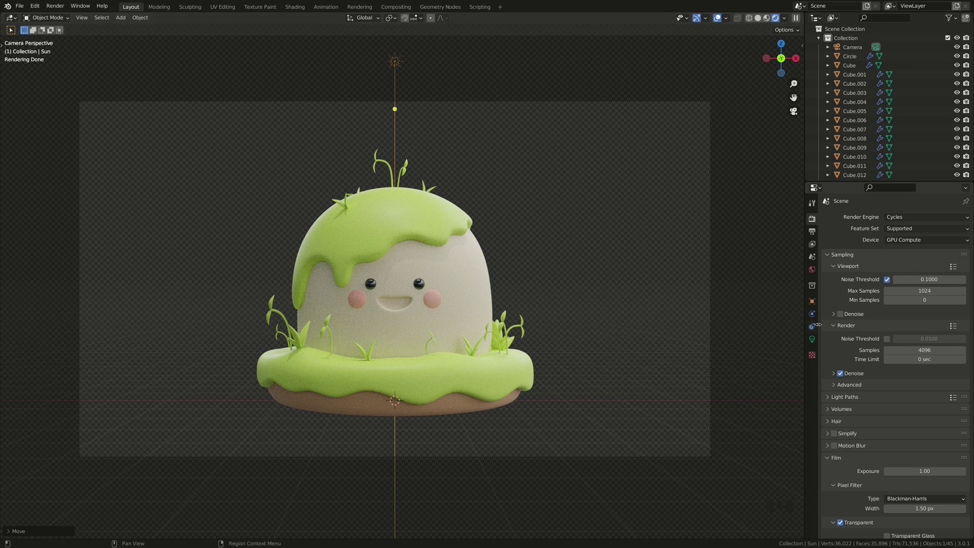
Step: Review the sun lamp's light settings and lower the world HDRI strength to 0.8
click(815, 337)
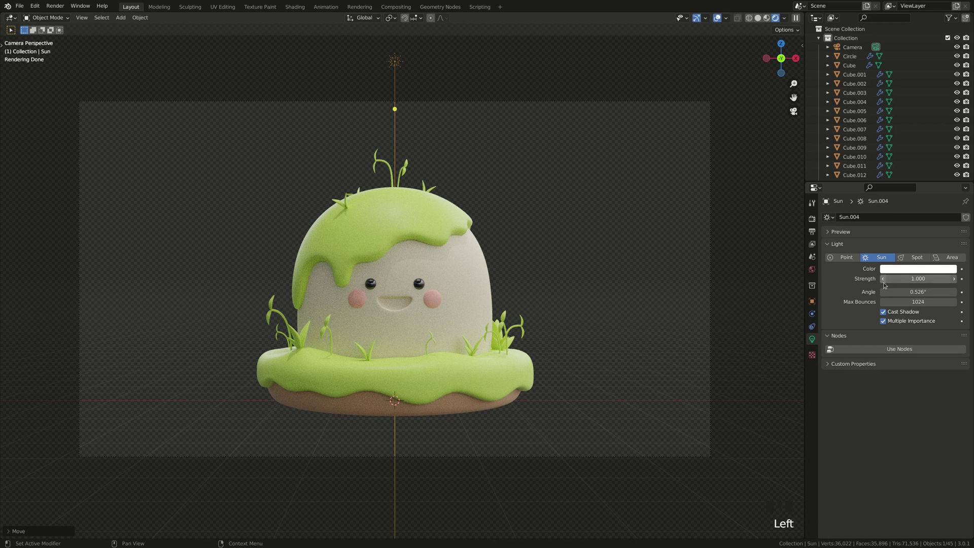
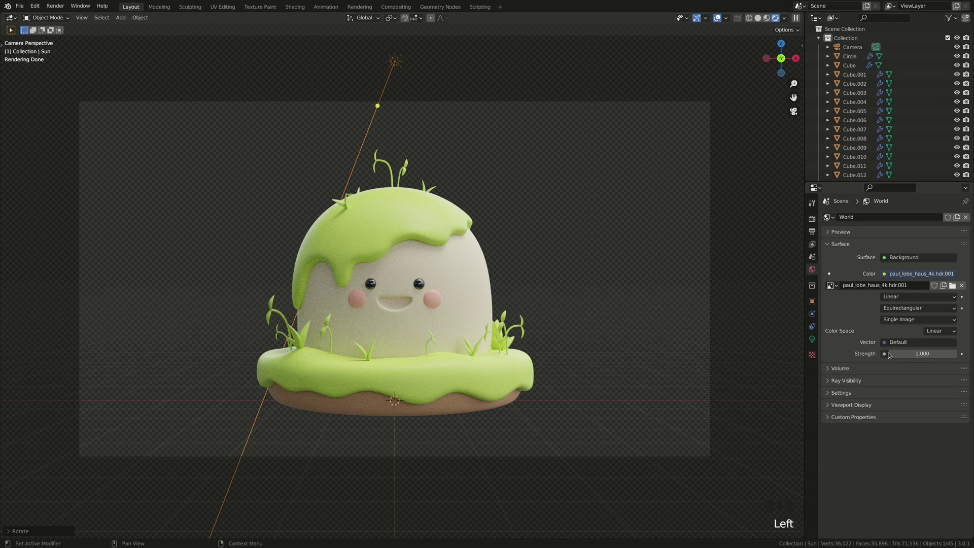
drag(894, 352, 892, 354)
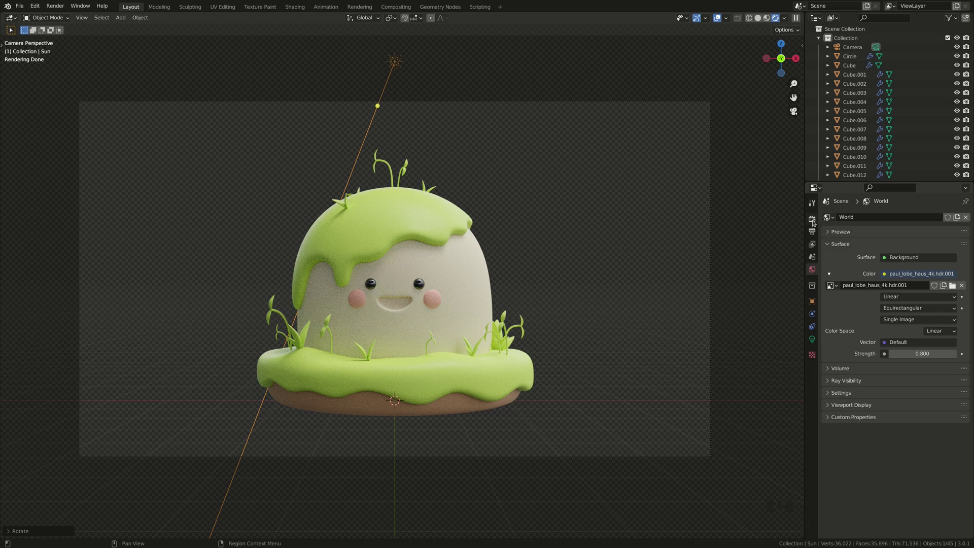
Step: Set Color Management to Filmic with a Medium High Contrast look
click(815, 219)
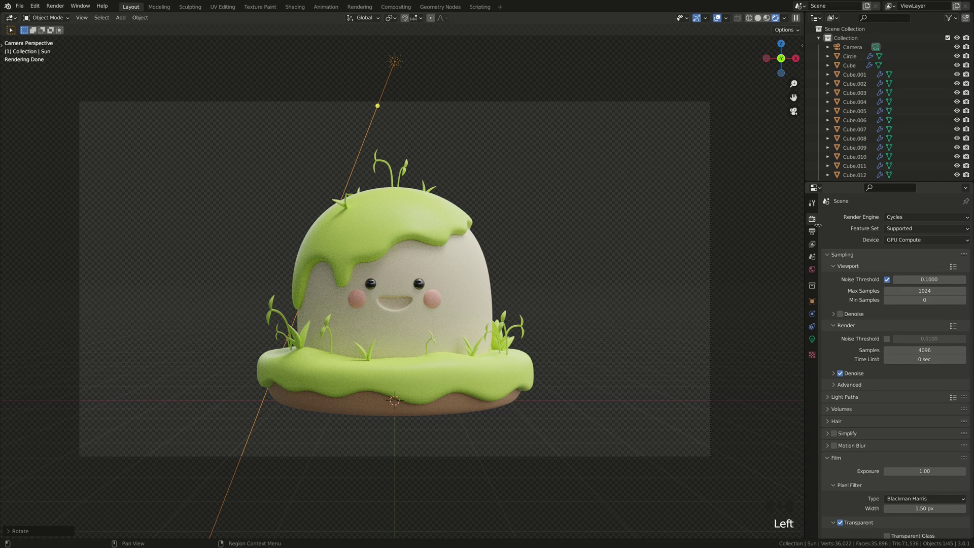
scroll(down, 3)
drag(868, 532, 893, 486)
scroll(down, 3)
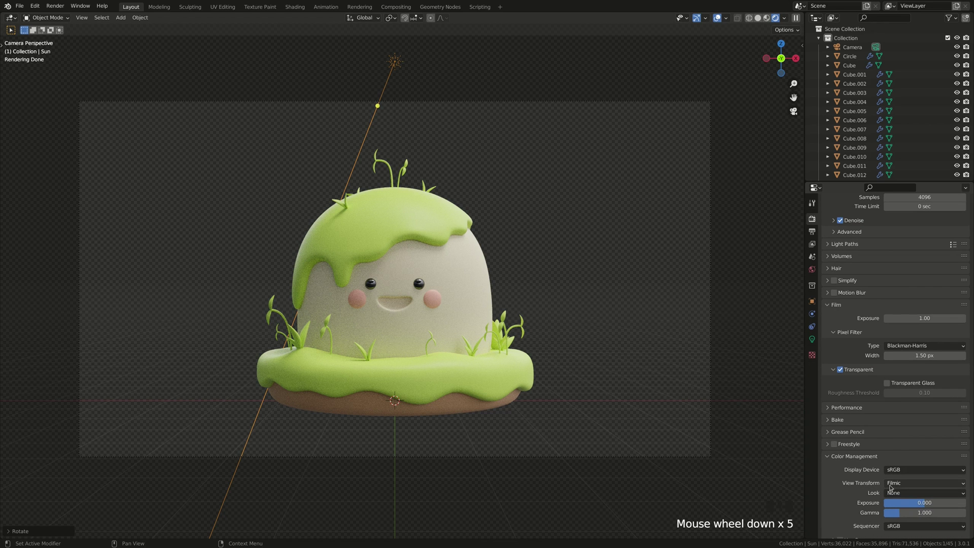
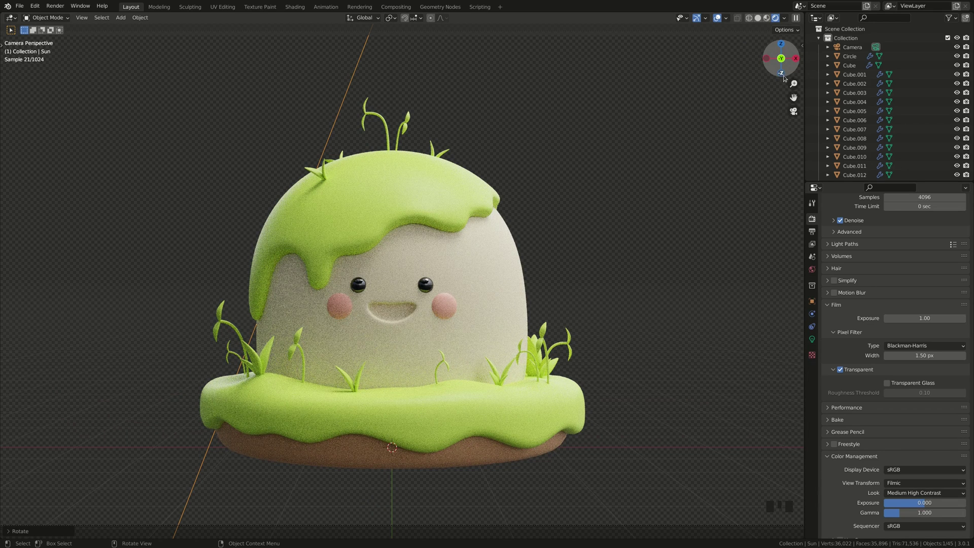
Step: Hide viewport overlays and disable the viewport noise threshold, keeping 1024 samples
click(720, 17)
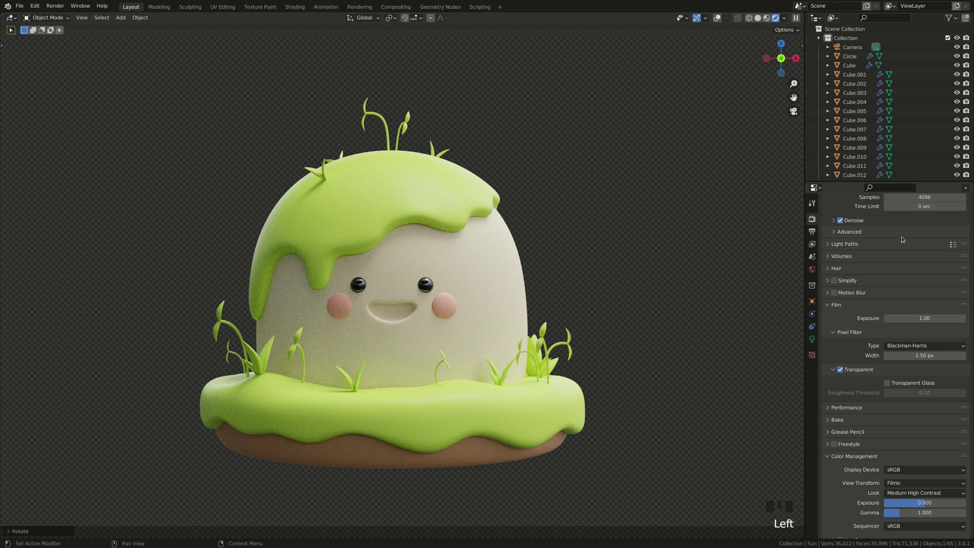
scroll(up, 3)
scroll(up, 3)
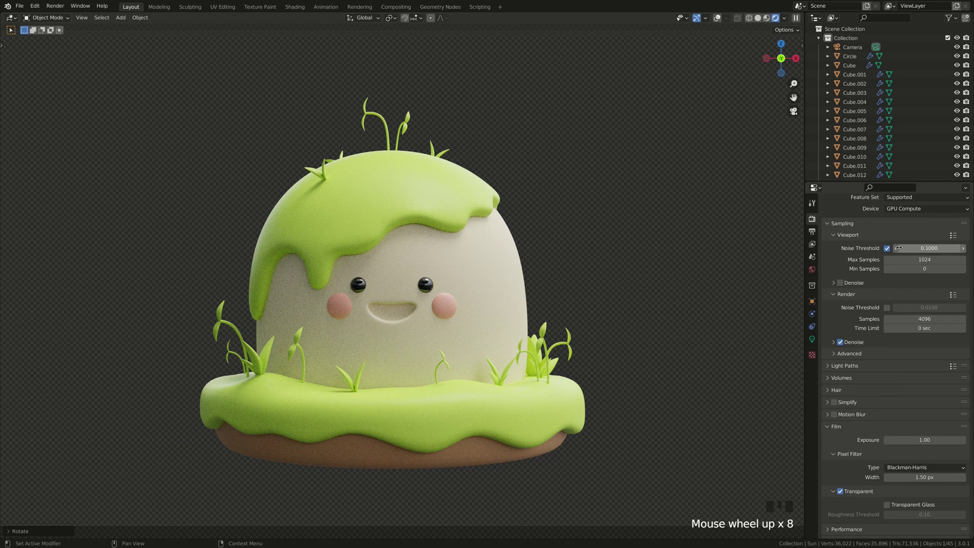
click(891, 248)
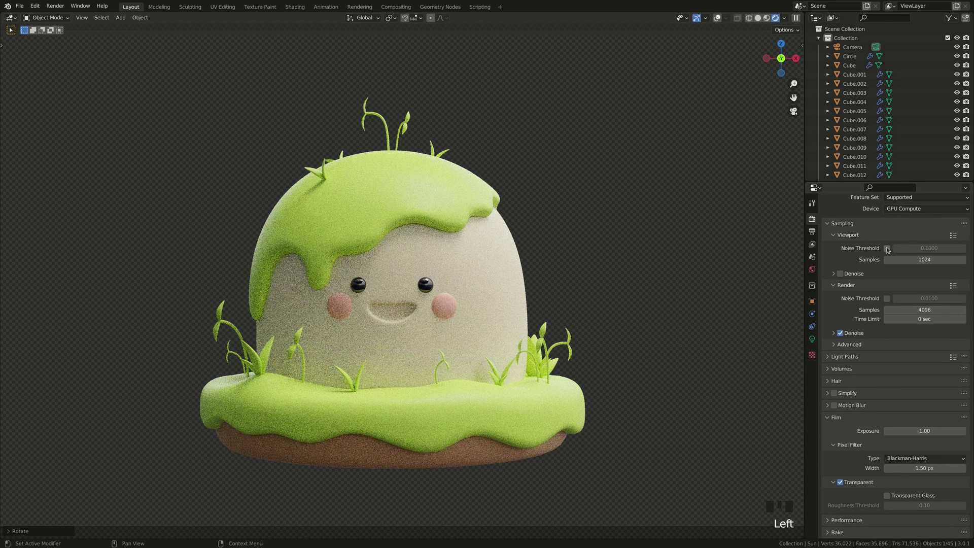